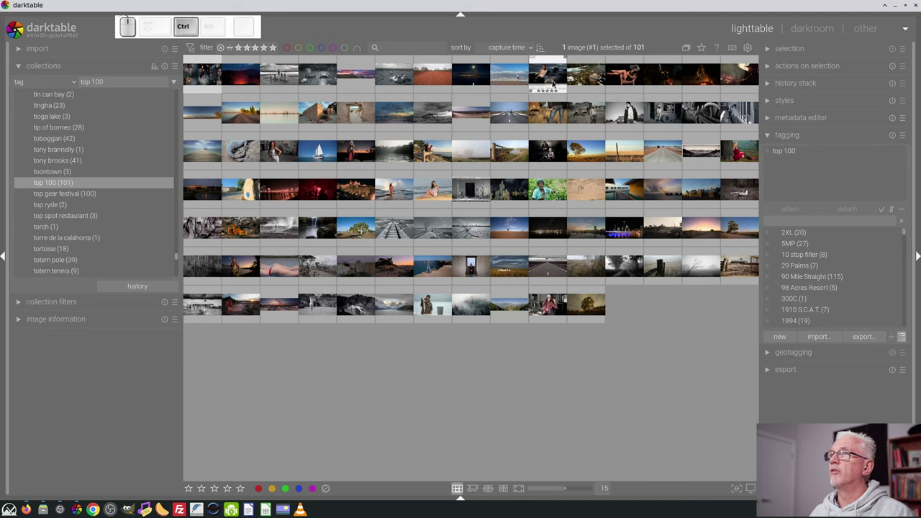
Select several thumbnails in the top 100 collection and narrow it with the red colour-label filter
{"action": "left_click", "coordinate": [560, 79]}
{"action": "left_click", "coordinate": [631, 83]}
{"action": "left_click", "coordinate": [674, 81]}
{"action": "left_click", "coordinate": [714, 78]}
{"action": "left_click", "coordinate": [738, 78]}
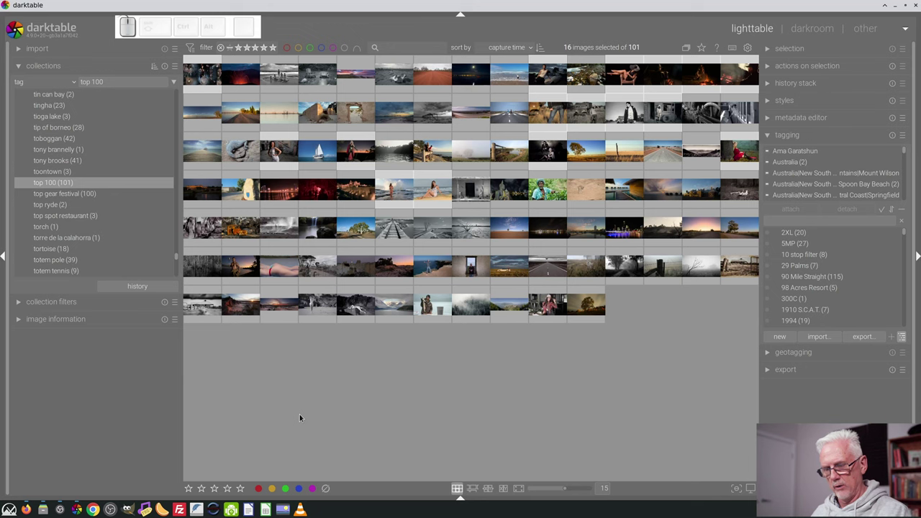
{"action": "key", "text": "F1"}
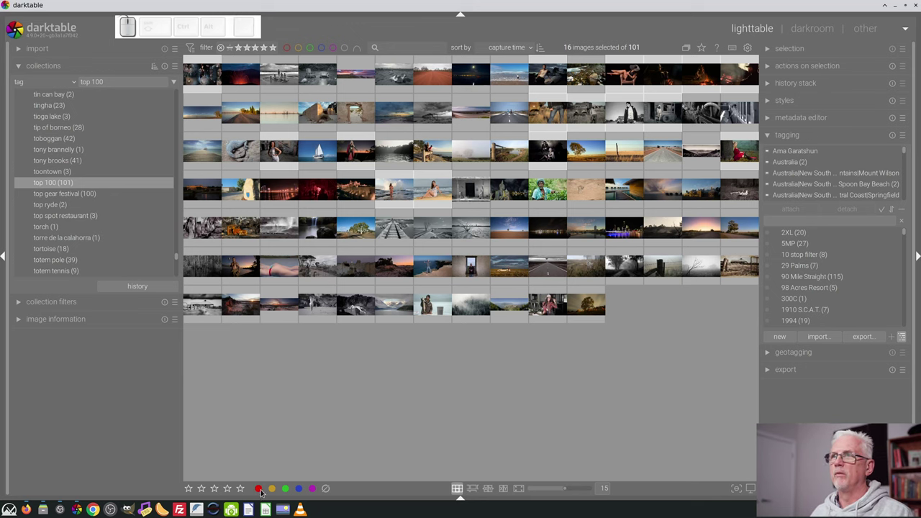
{"action": "left_click", "coordinate": [290, 50]}
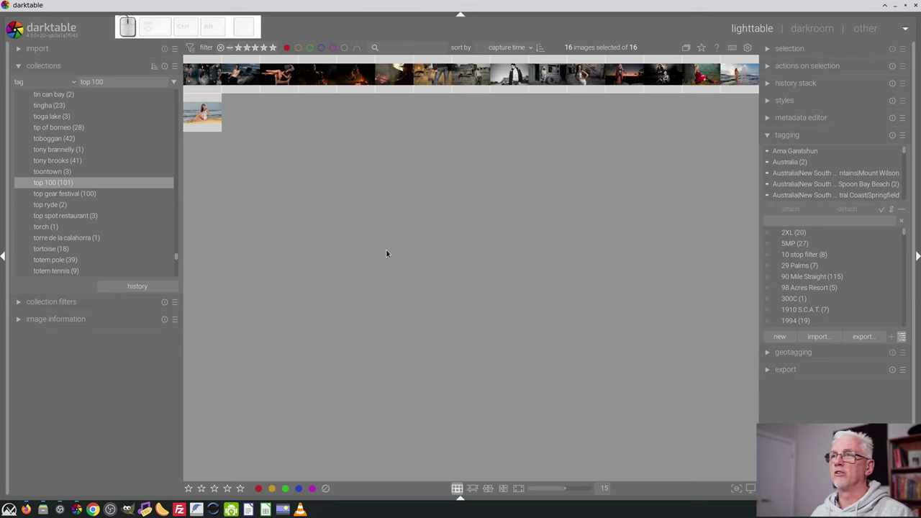
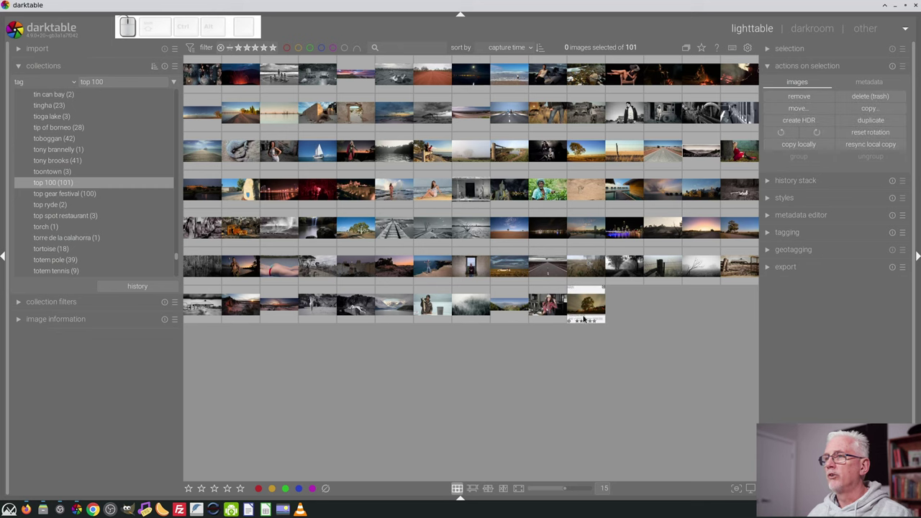
Open the night photo of the lone tree (_DSC6290.ARW) in the darkroom
{"action": "left_click", "coordinate": [586, 311]}
{"action": "left_click", "coordinate": [585, 310]}
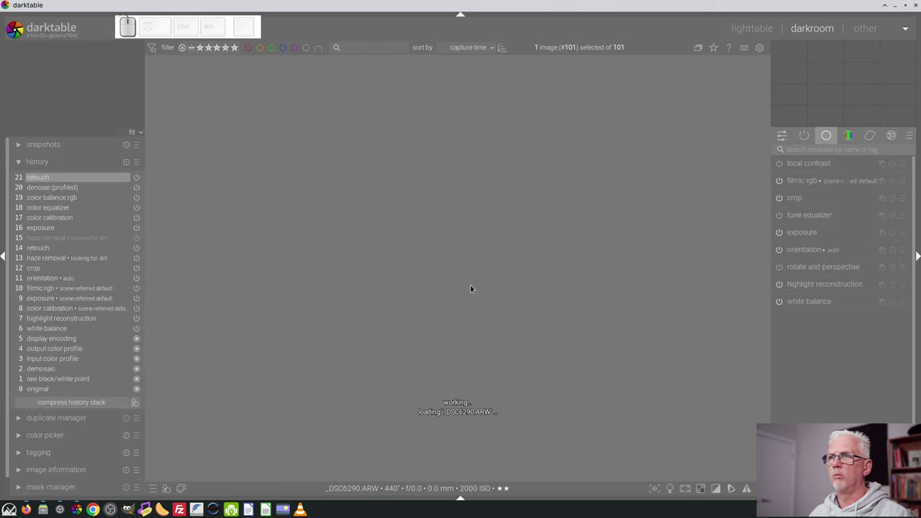
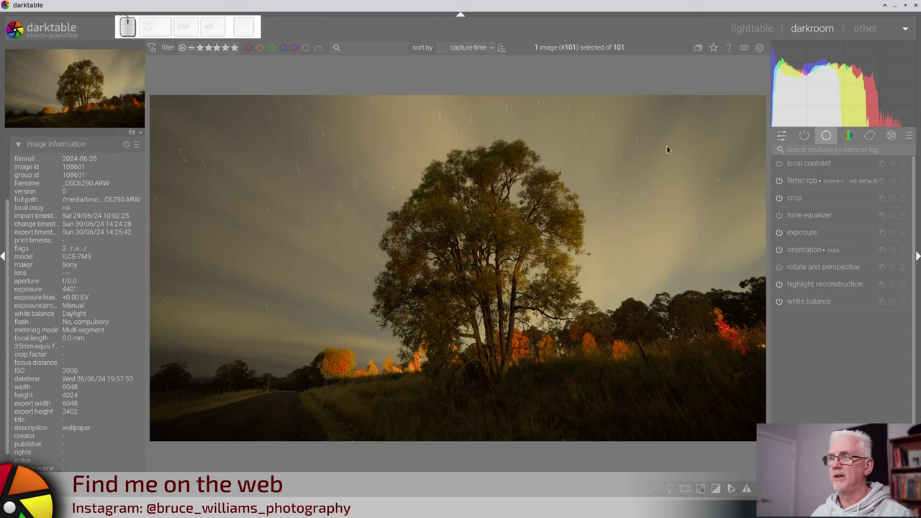
Return to the lighttable and open the riverside city sunset photo _DSC6939.arw for editing
{"action": "left_click", "coordinate": [753, 36]}
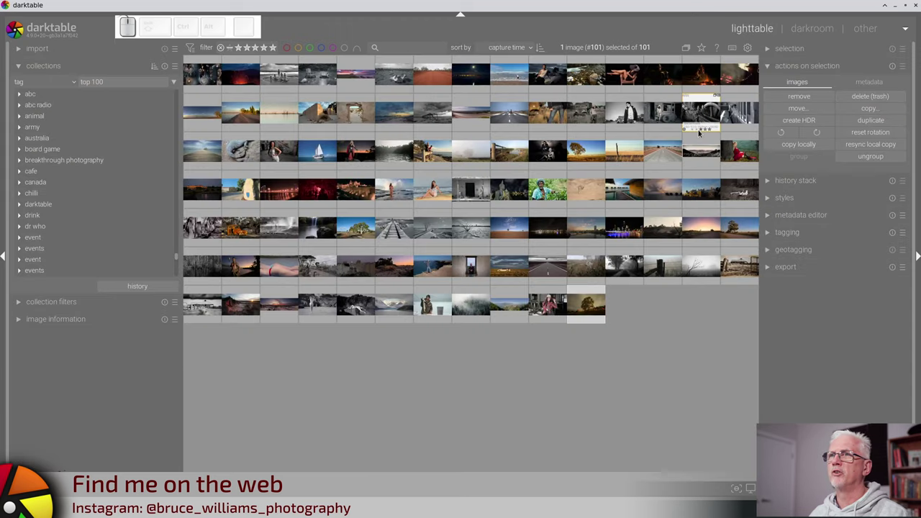
{"action": "left_click", "coordinate": [247, 80]}
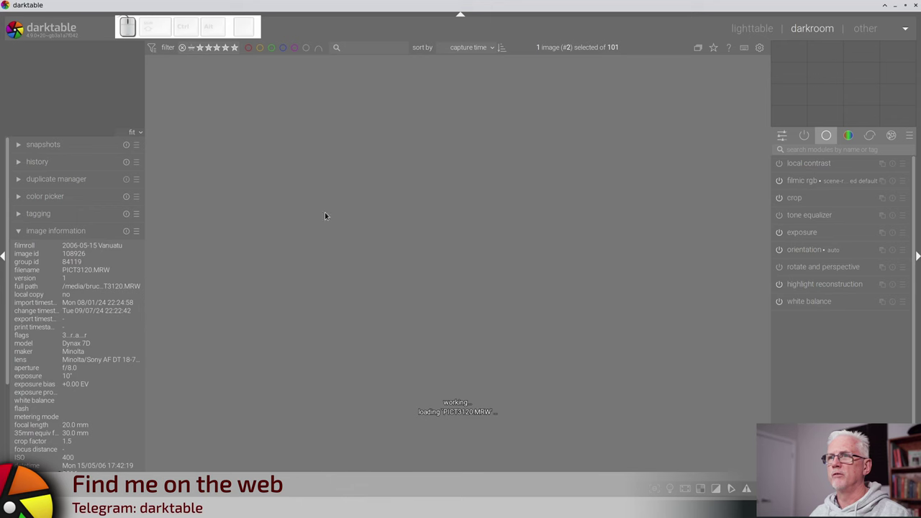
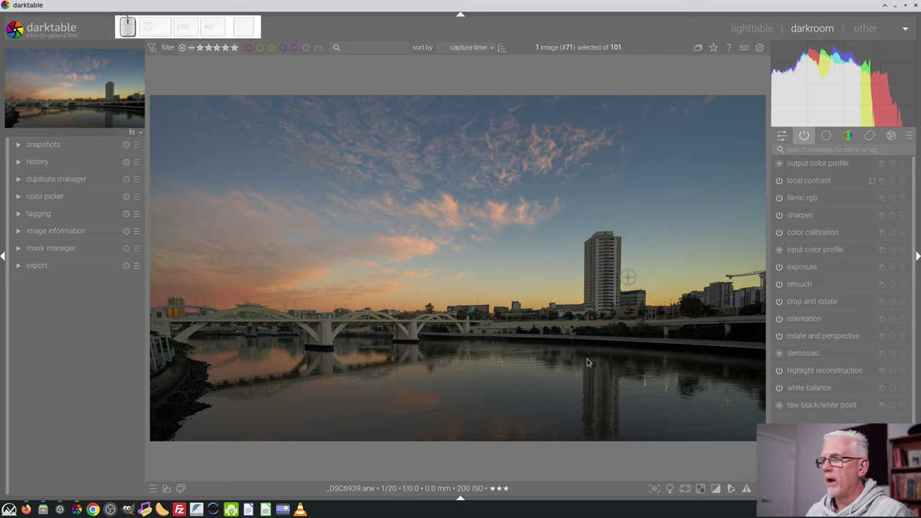
Toggle the rotate and perspective correction off and back on to compare
{"action": "left_click", "coordinate": [813, 340]}
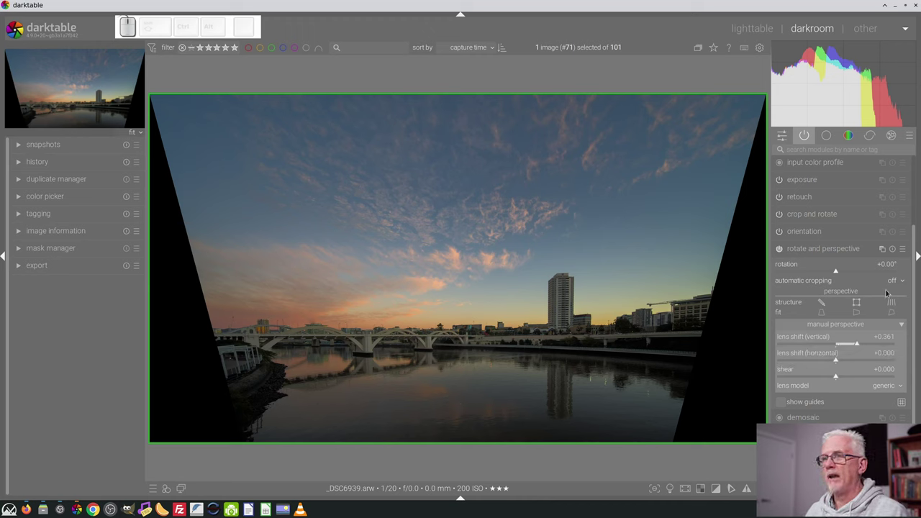
{"action": "left_click", "coordinate": [783, 251]}
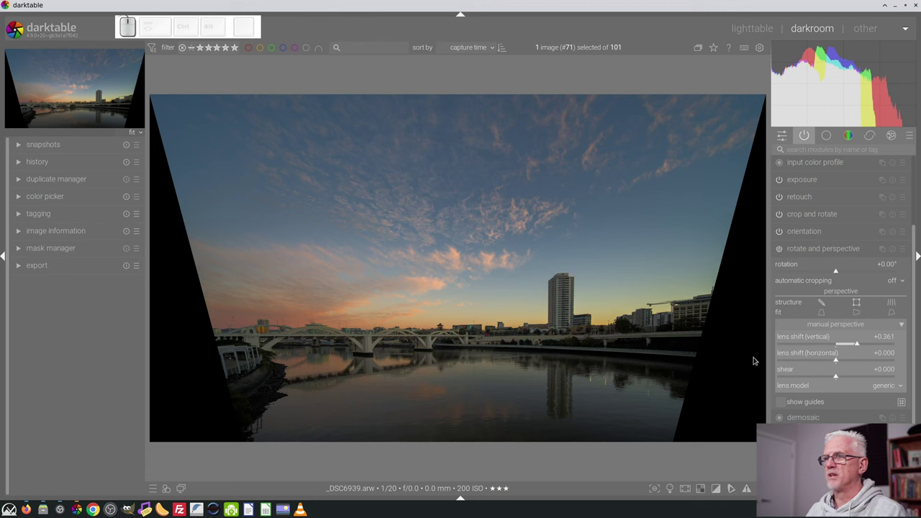
{"action": "left_click", "coordinate": [819, 253]}
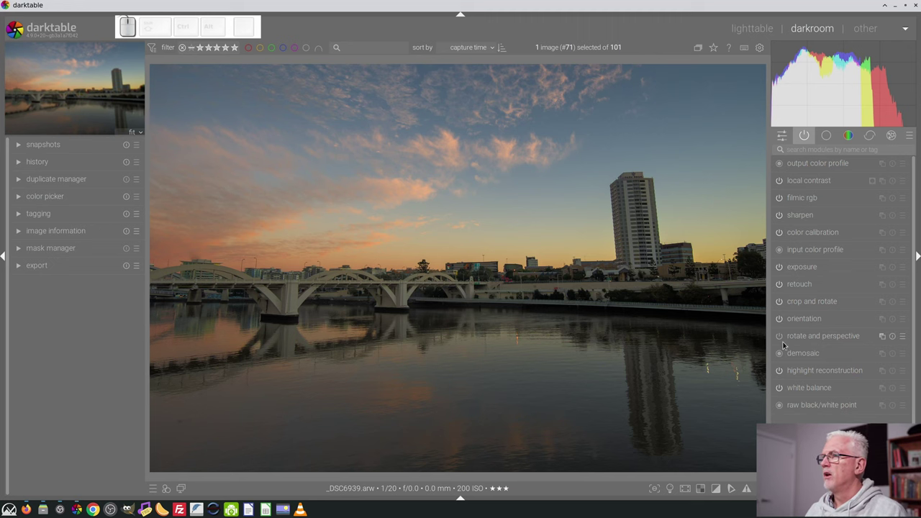
{"action": "left_click", "coordinate": [784, 343]}
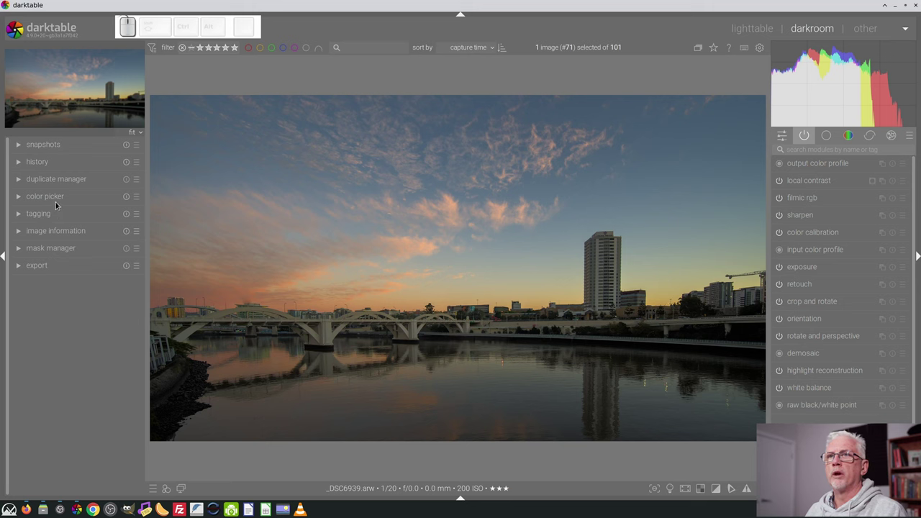
Sample the sky colour near the tower, keep it as a live sample, then switch perspective correction off
{"action": "left_click", "coordinate": [60, 201]}
{"action": "left_click", "coordinate": [141, 218]}
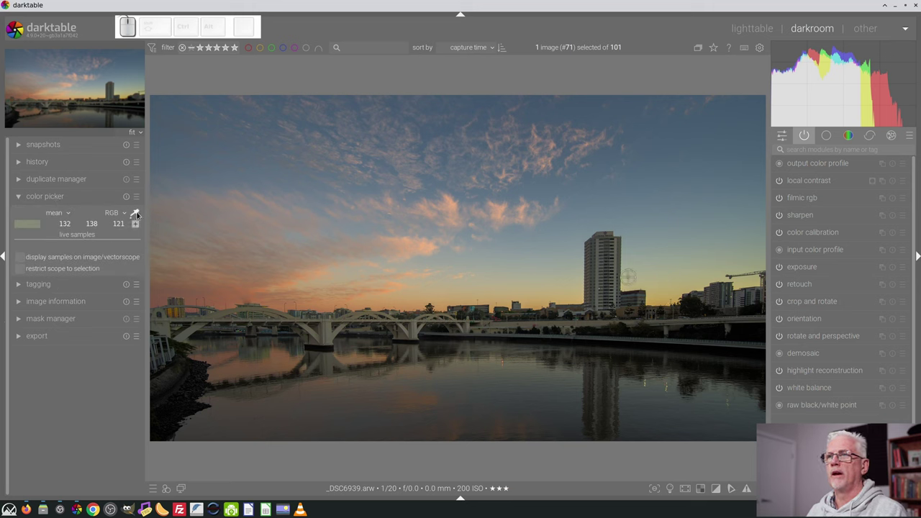
{"action": "left_click", "coordinate": [578, 287]}
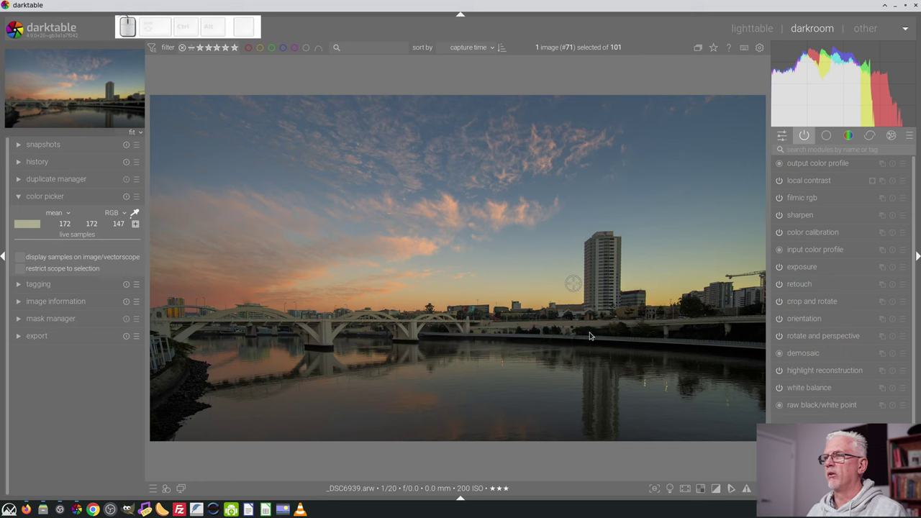
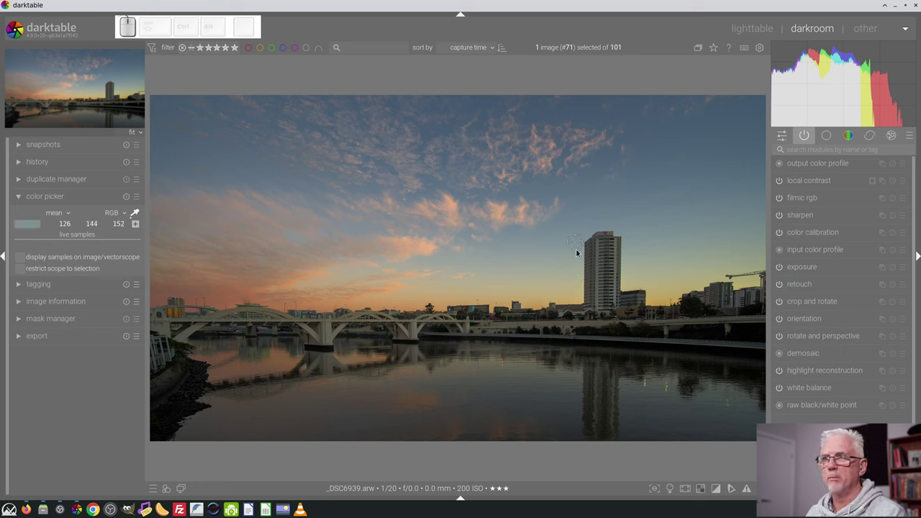
{"action": "left_click", "coordinate": [139, 230]}
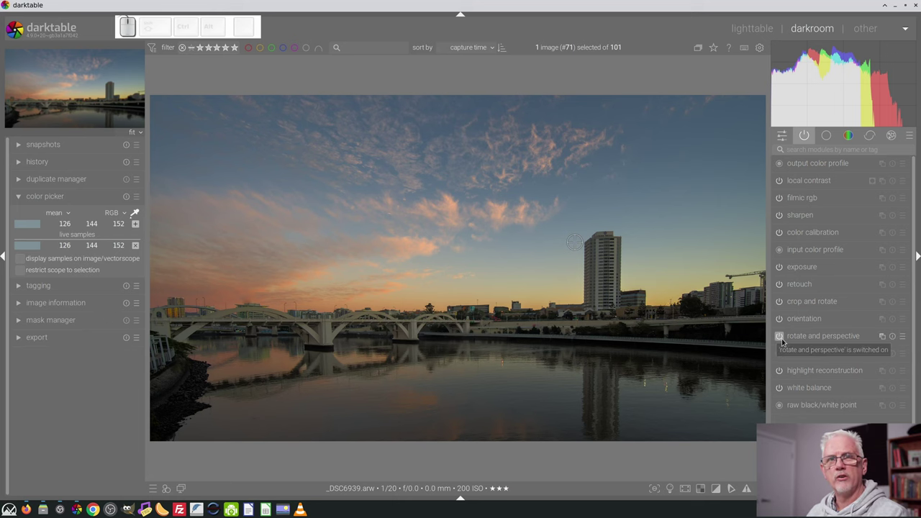
{"action": "left_click", "coordinate": [785, 343]}
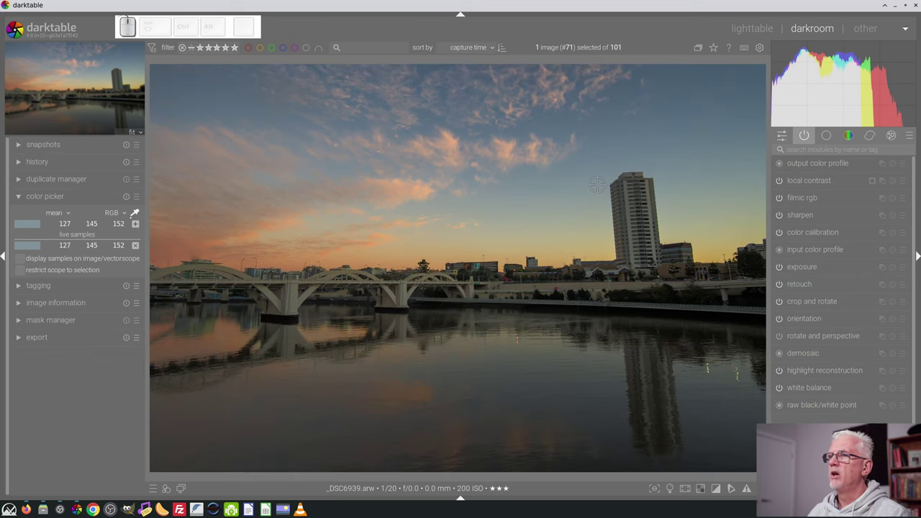
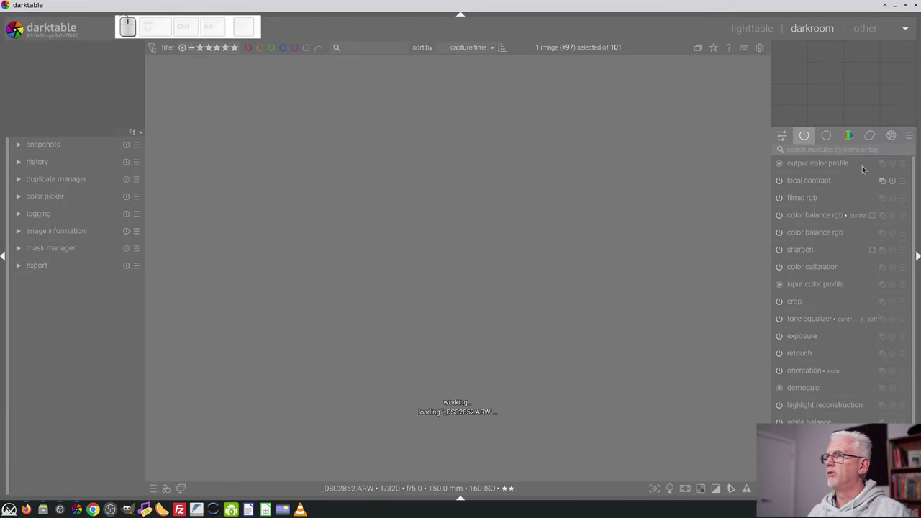
Show the quick access panel and browse the local contrast presets without applying one
{"action": "left_click", "coordinate": [787, 138]}
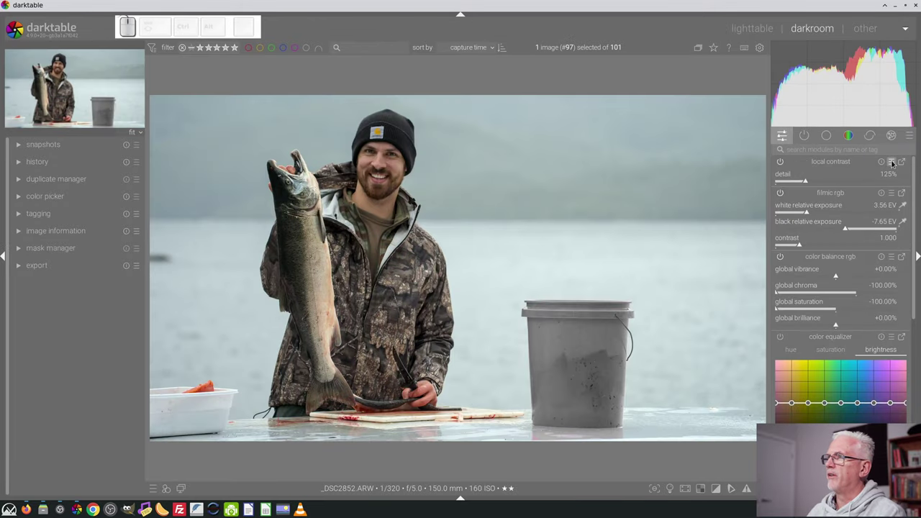
{"action": "left_click", "coordinate": [895, 165]}
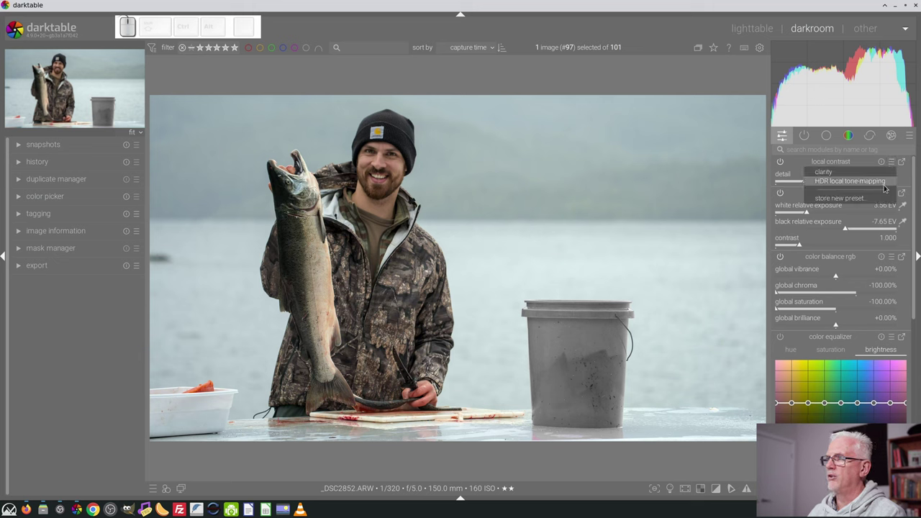
{"action": "left_click", "coordinate": [837, 166]}
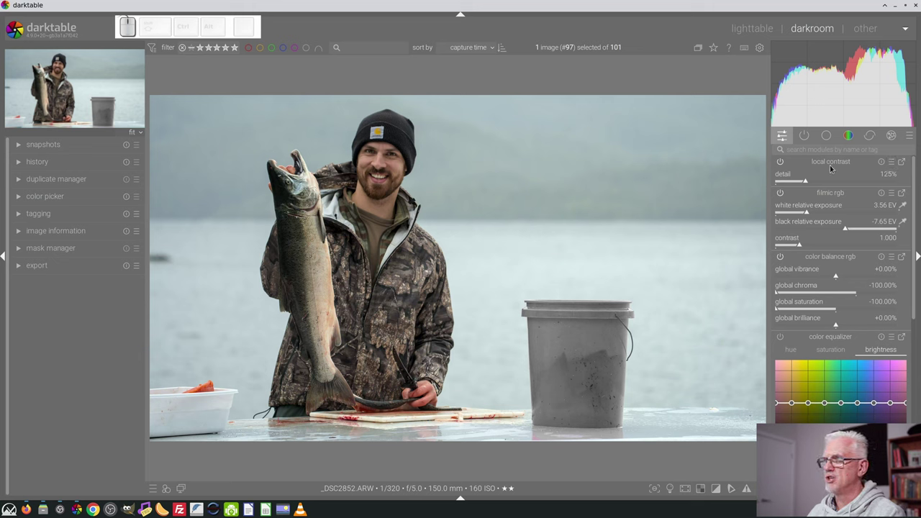
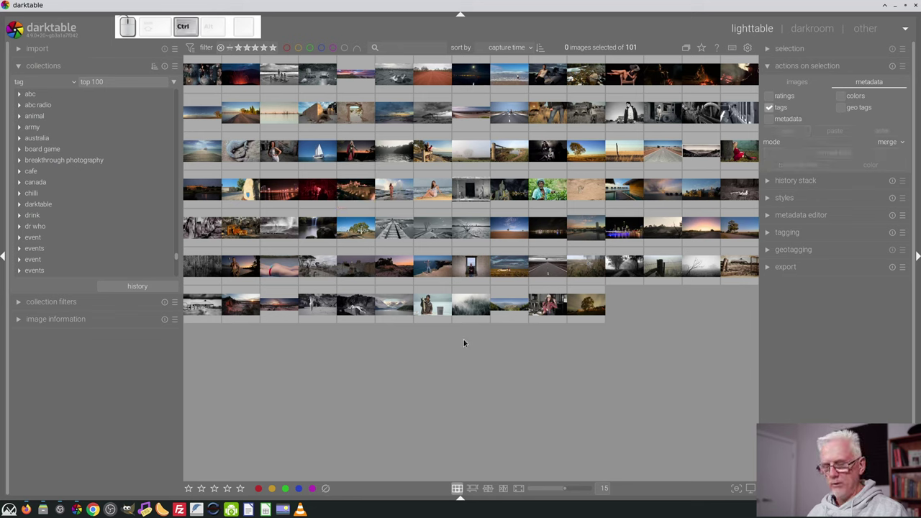
Select every photo and add a narrowing film roll rule to the top 100 collection
{"action": "key", "text": "ctrl+a"}
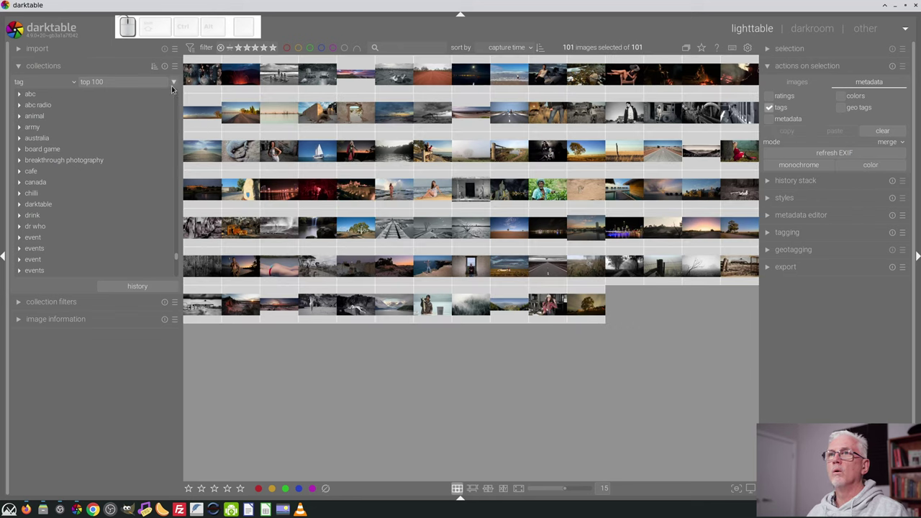
{"action": "left_click", "coordinate": [177, 86]}
{"action": "left_click", "coordinate": [392, 177]}
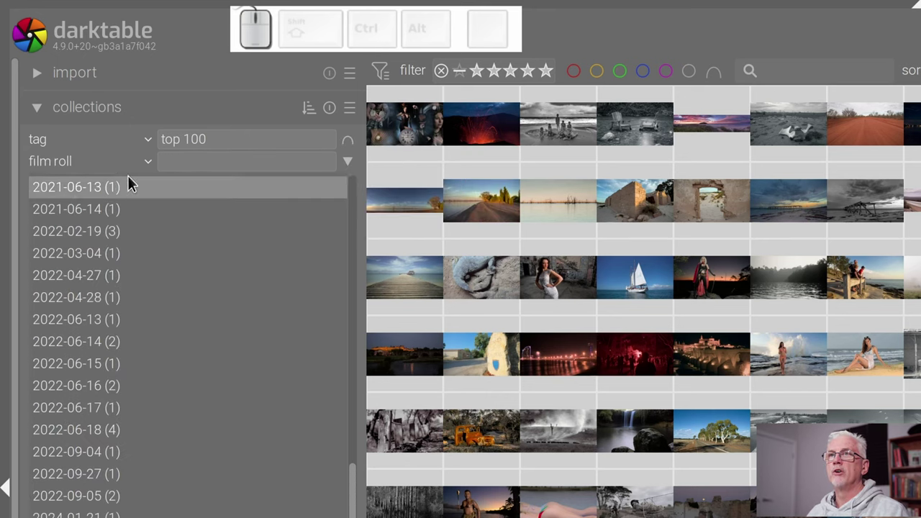
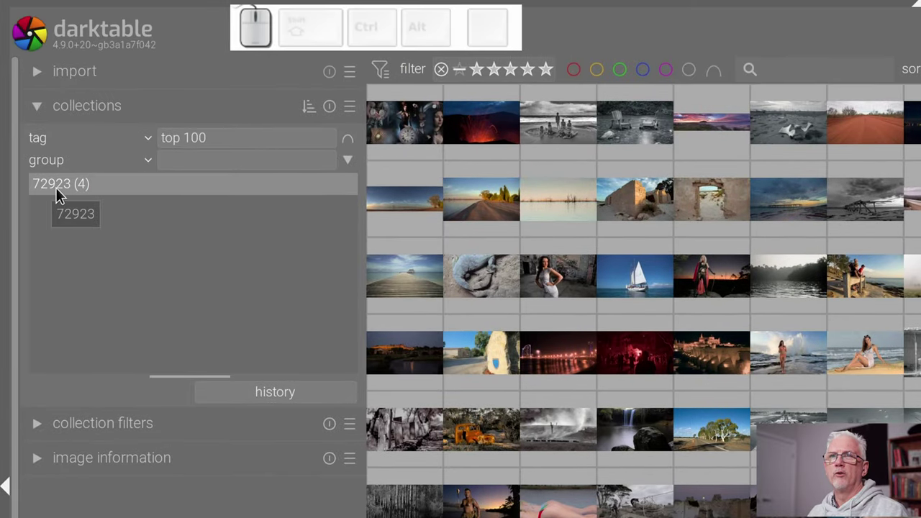
Empty the group 72923 filter value and clear the group rule to restore all 101 images
{"action": "left_click", "coordinate": [94, 195]}
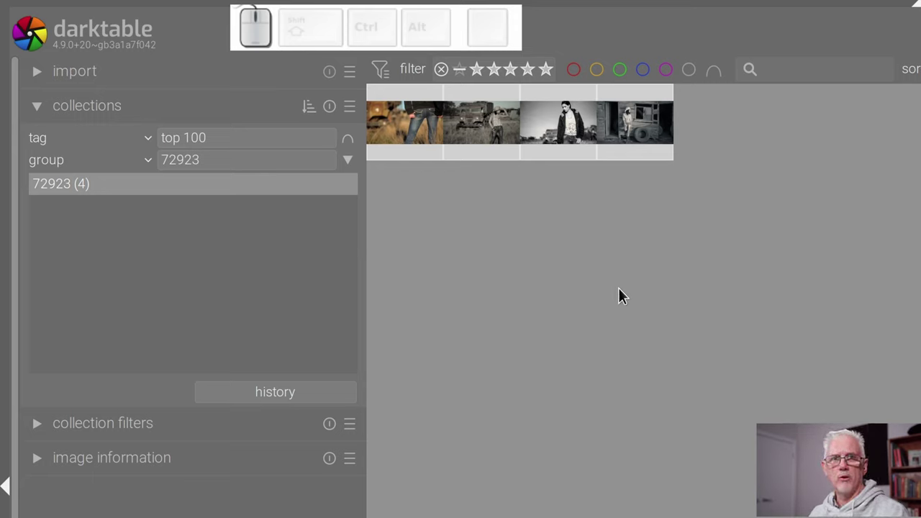
{"action": "left_click", "coordinate": [248, 160]}
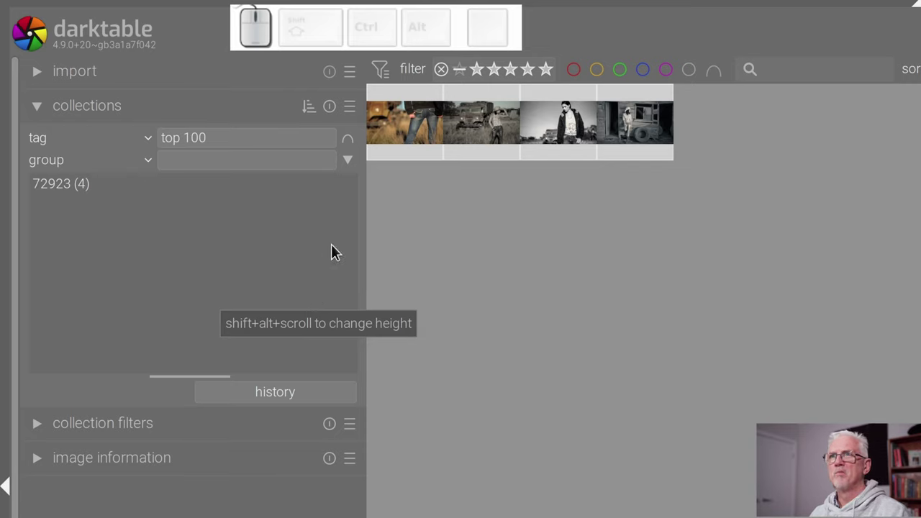
{"action": "left_click", "coordinate": [350, 167]}
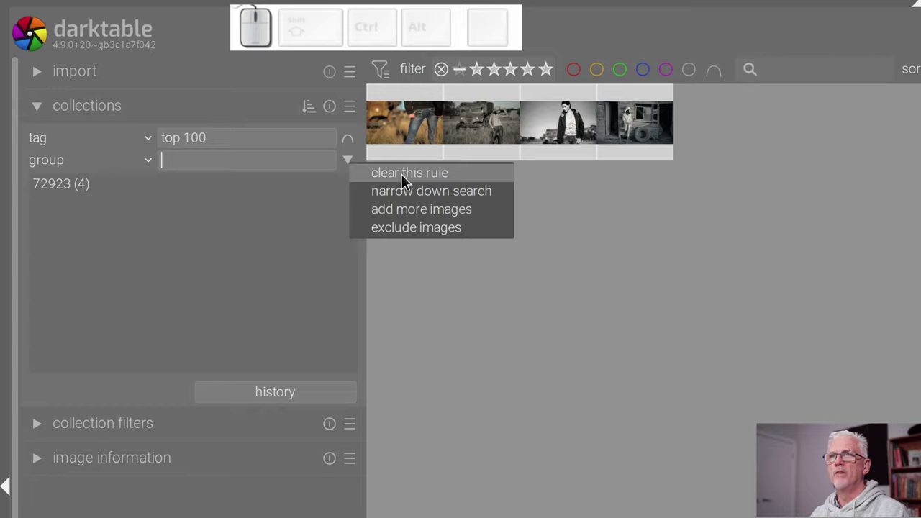
{"action": "left_click", "coordinate": [387, 172]}
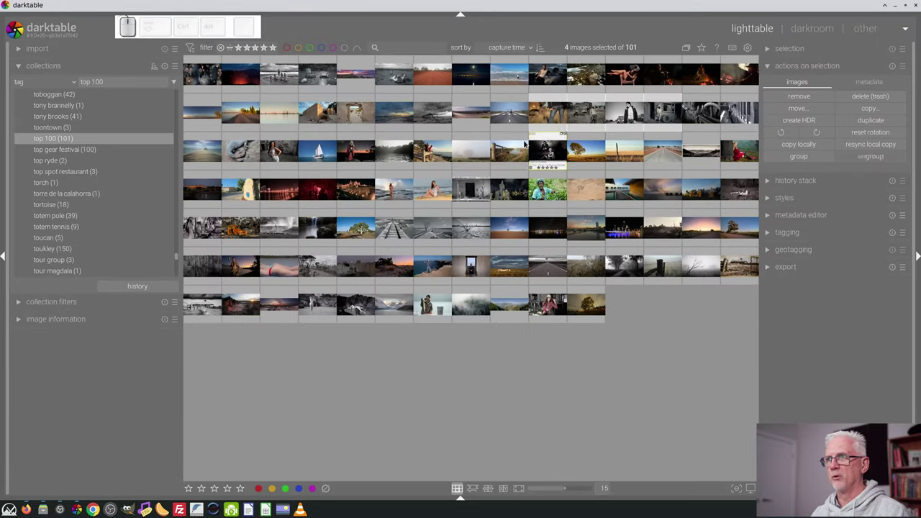
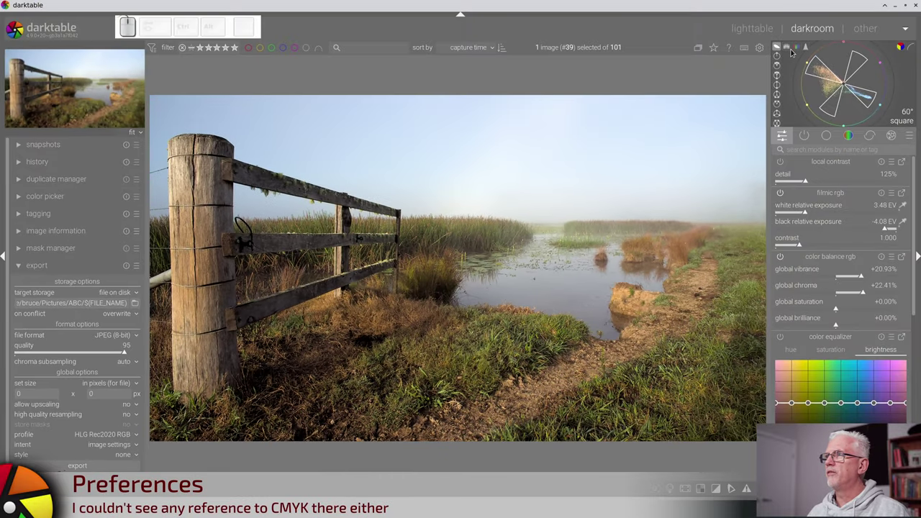
Cycle through the scope displays until the regular colour histogram returns
{"action": "left_click", "coordinate": [792, 50]}
{"action": "left_click", "coordinate": [798, 51]}
{"action": "left_click", "coordinate": [809, 52]}
{"action": "left_click", "coordinate": [704, 33]}
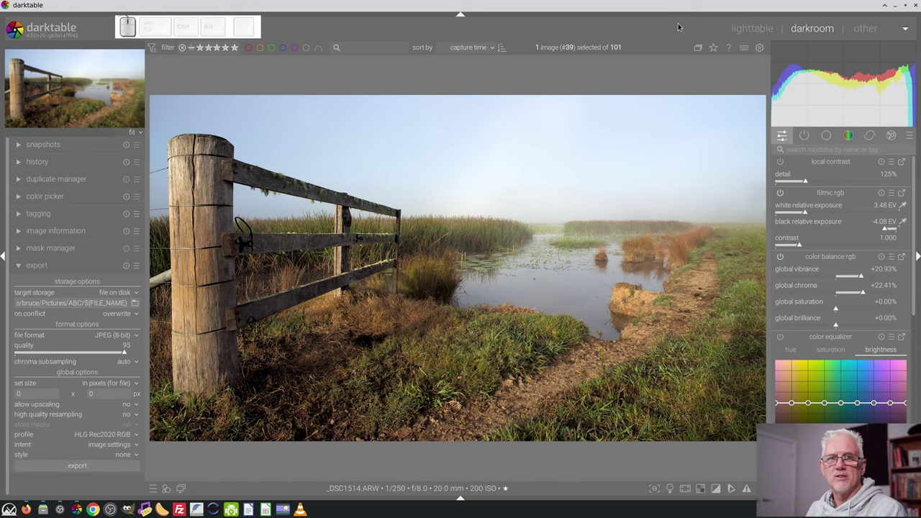
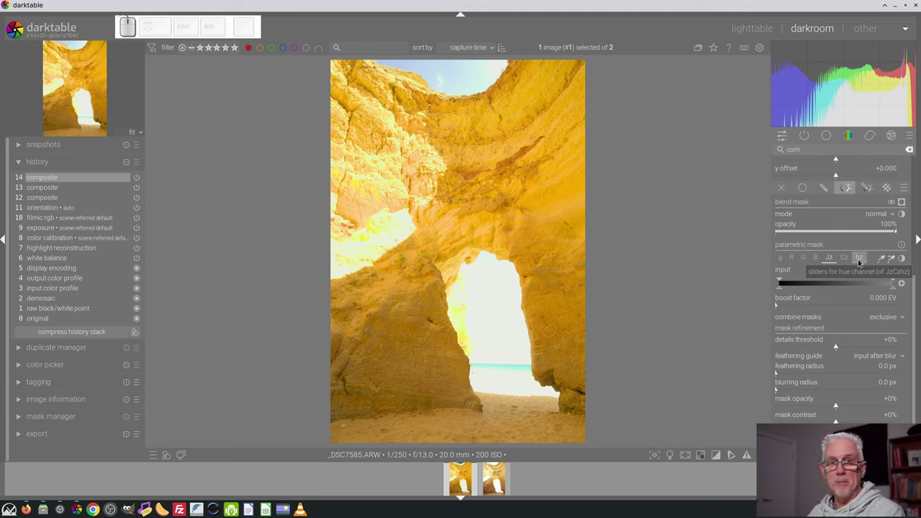
Mask the composite by hue around the sky blues (roughly 152–296), inverted, previewing the mask briefly
{"action": "left_click", "coordinate": [861, 263]}
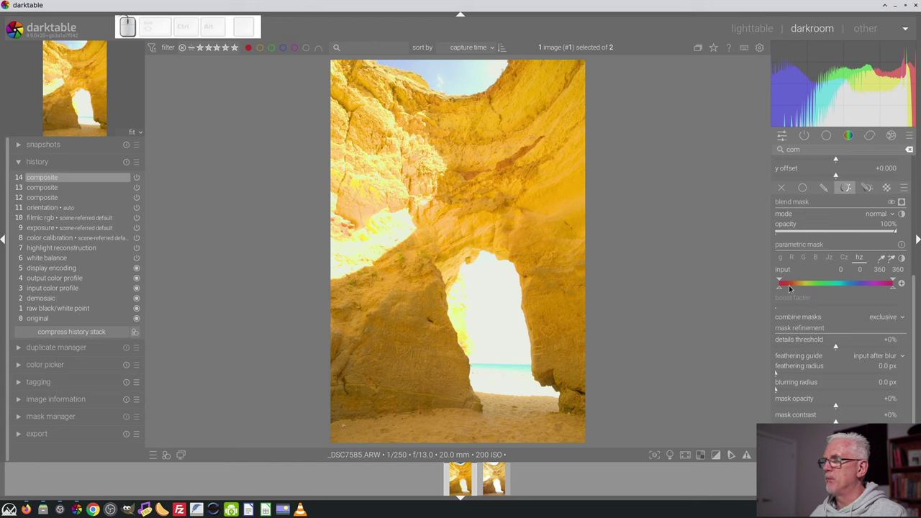
{"action": "left_click_drag", "start_coordinate": [782, 292], "coordinate": [883, 292]}
{"action": "left_click_drag", "start_coordinate": [883, 291], "coordinate": [877, 294]}
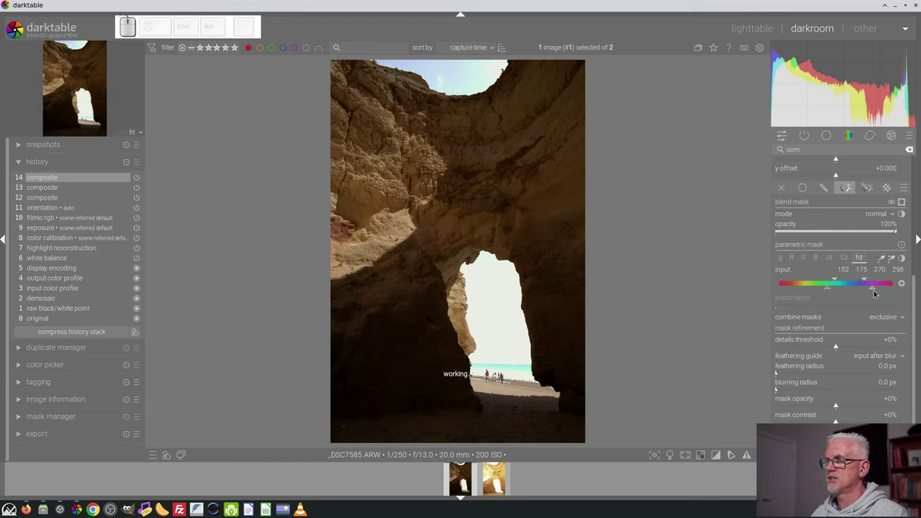
{"action": "left_click", "coordinate": [906, 288]}
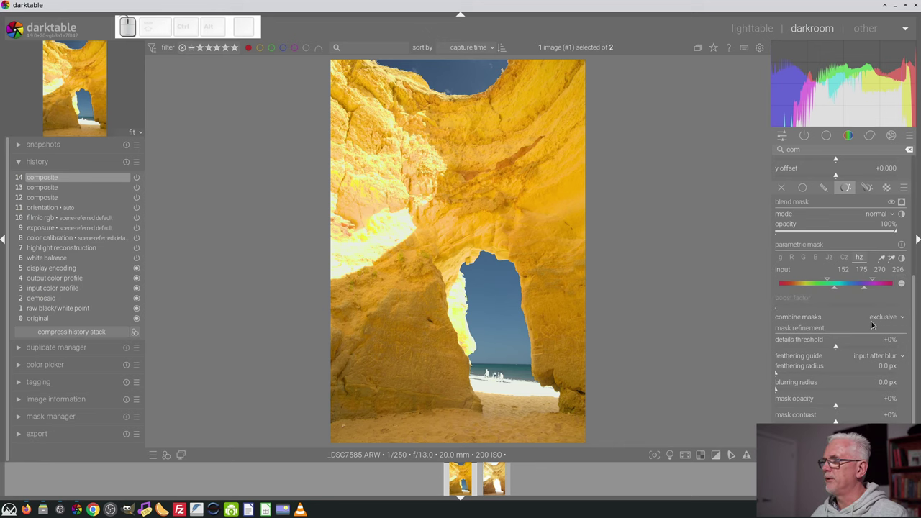
{"action": "left_click", "coordinate": [905, 206]}
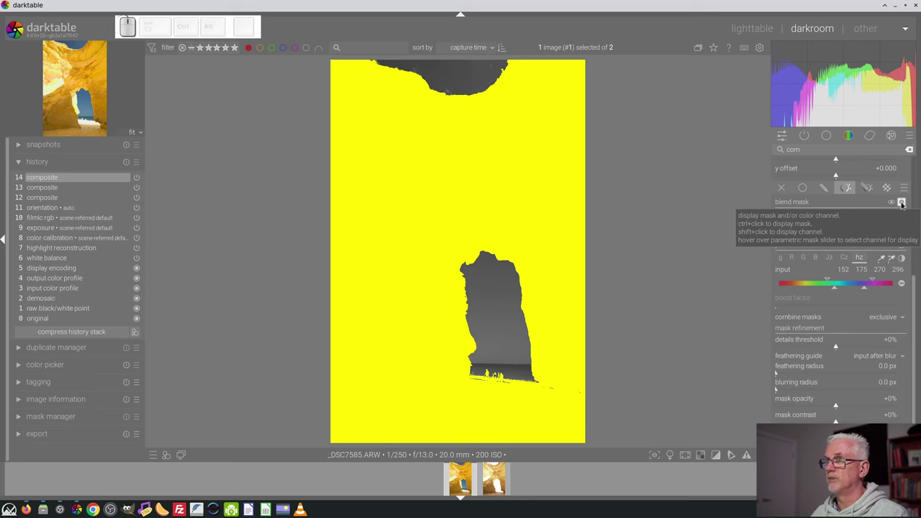
{"action": "left_click", "coordinate": [905, 206]}
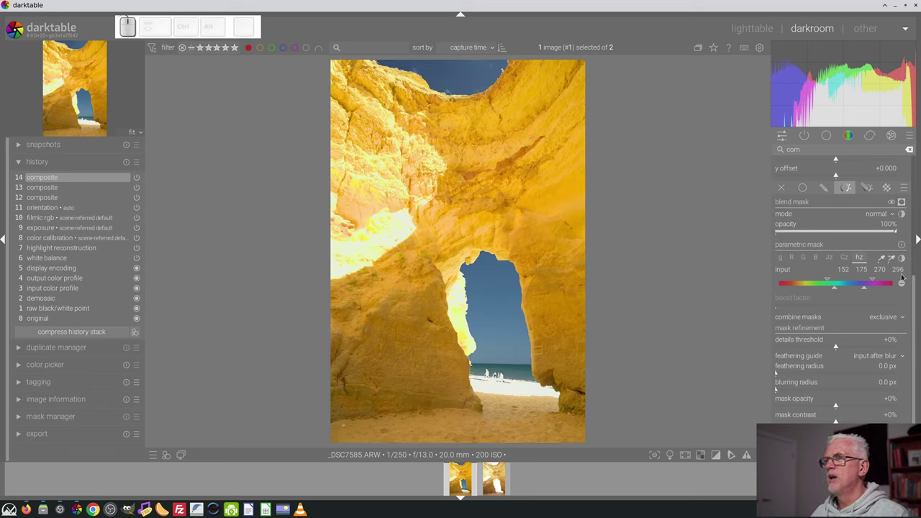
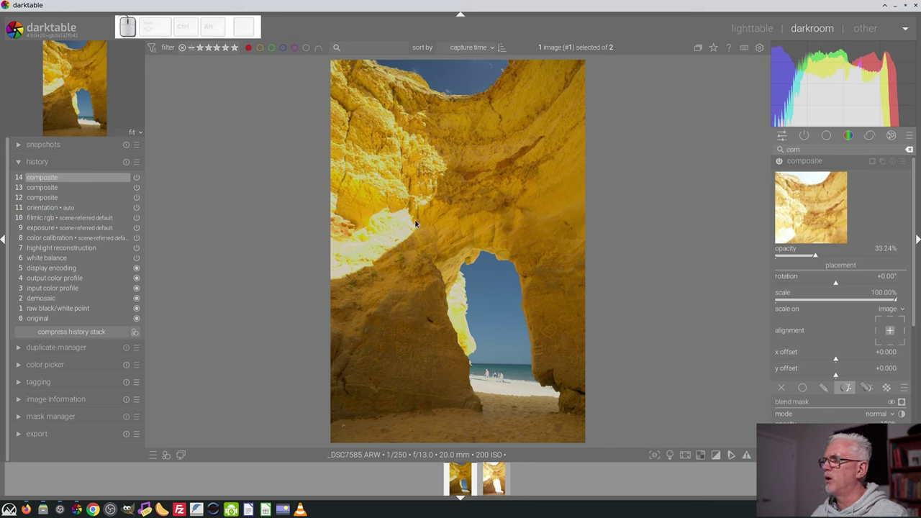
Bring the bright overlay's opacity down to about 28% and open the blend mode list
{"action": "left_click", "coordinate": [814, 258]}
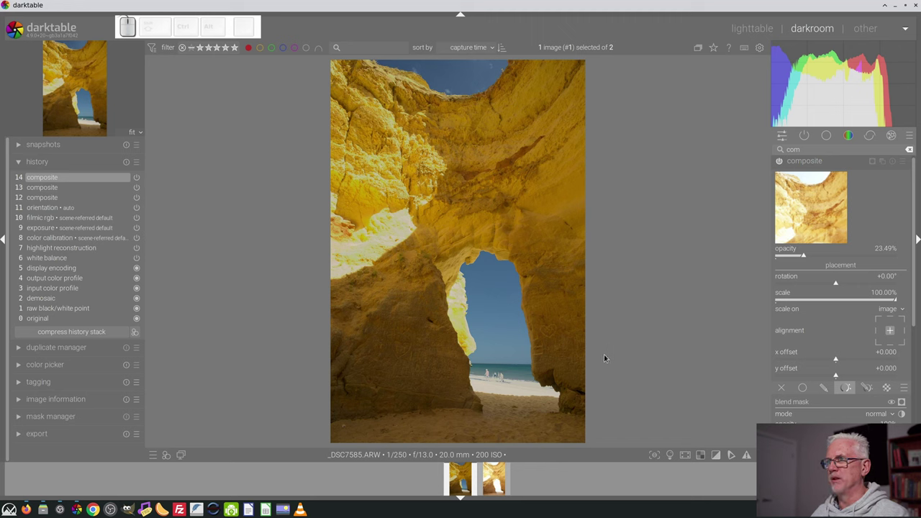
{"action": "left_click_drag", "start_coordinate": [824, 258], "coordinate": [480, 294]}
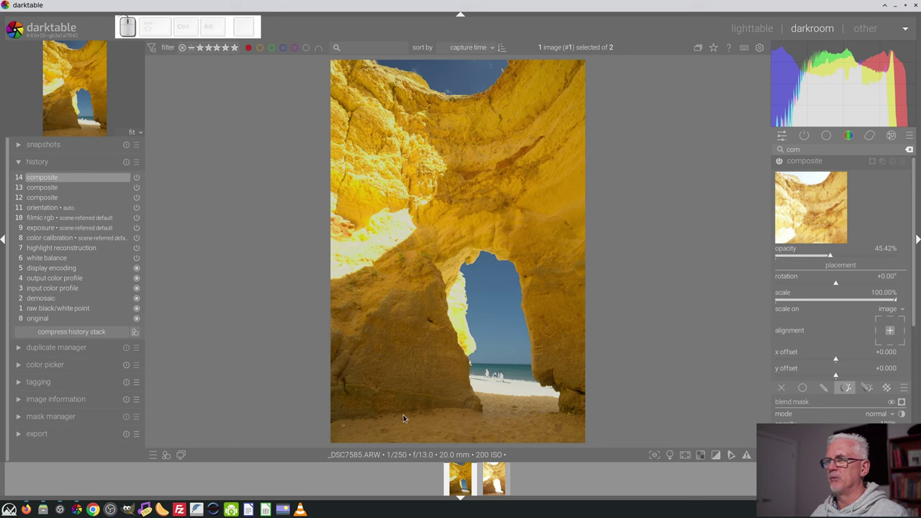
{"action": "left_click_drag", "start_coordinate": [817, 259], "coordinate": [494, 383]}
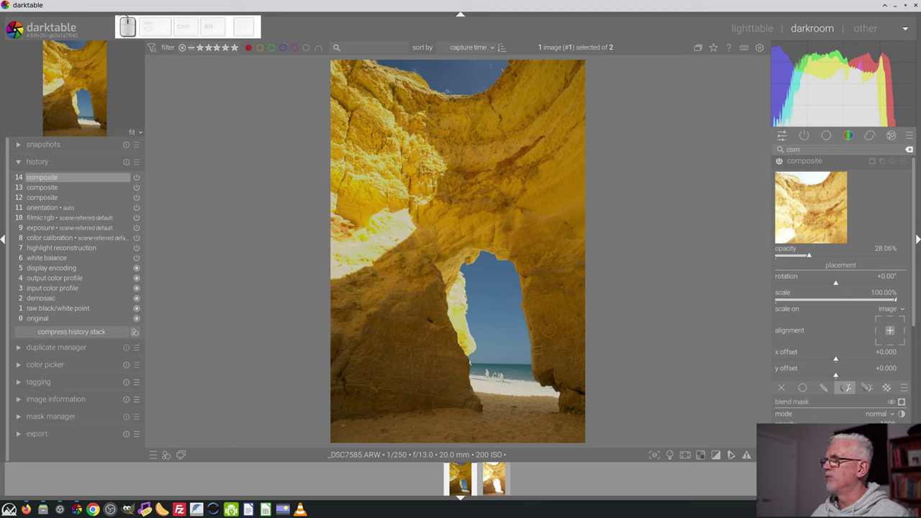
{"action": "left_click", "coordinate": [916, 252]}
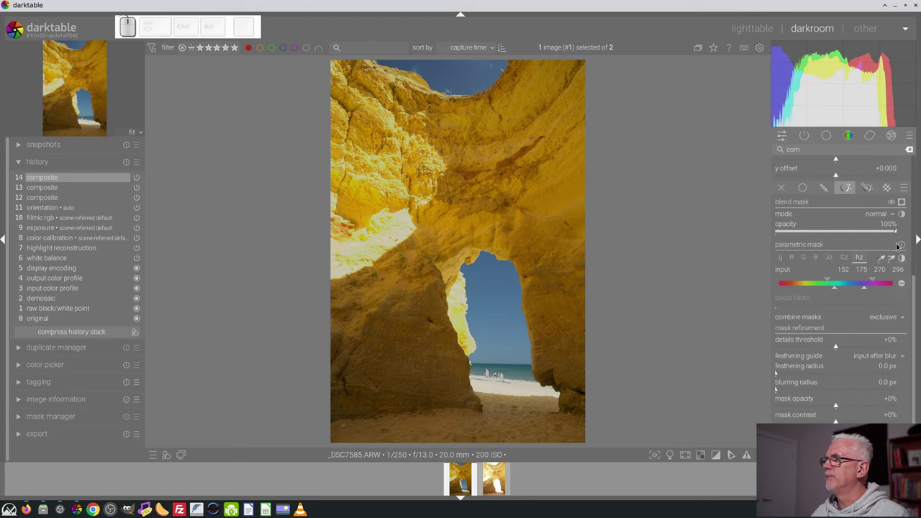
Blend the overlay by lightness and lower its opacity to about 17.85%
{"action": "left_click", "coordinate": [875, 335]}
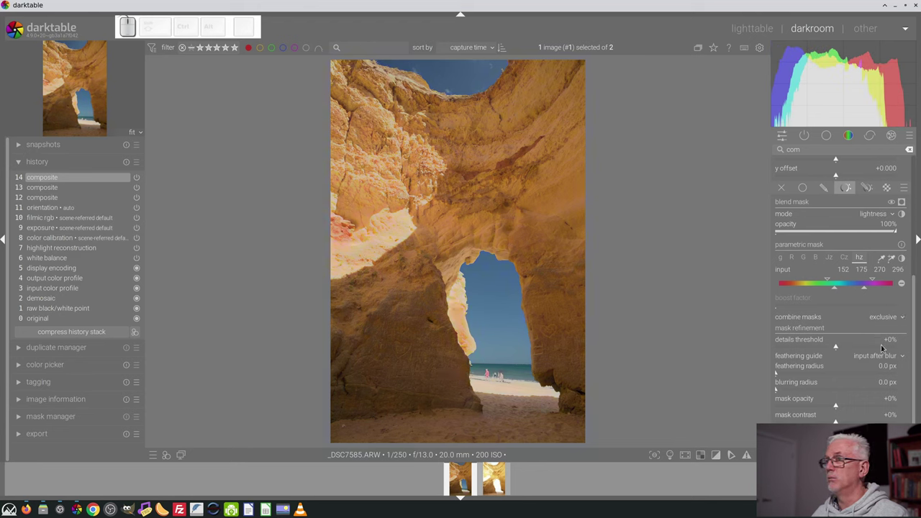
{"action": "left_click", "coordinate": [918, 339]}
{"action": "left_click_drag", "start_coordinate": [809, 218], "coordinate": [803, 215]}
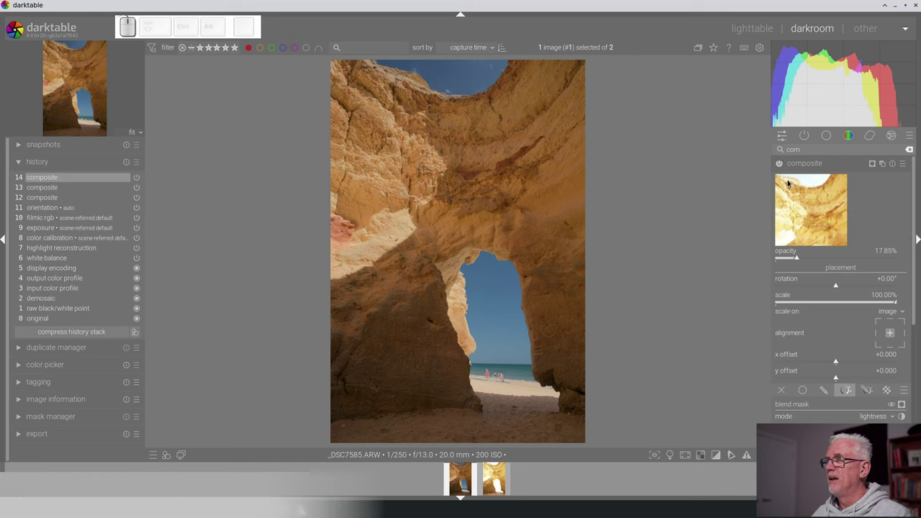
Toggle the composite off and on several times to compare, ending with it enabled at 17.85%
{"action": "left_click", "coordinate": [783, 169]}
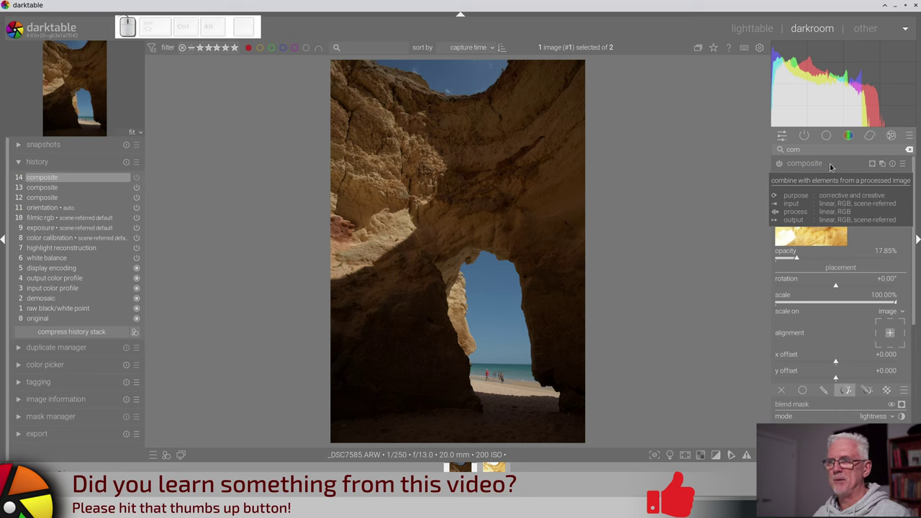
{"action": "left_click", "coordinate": [783, 170]}
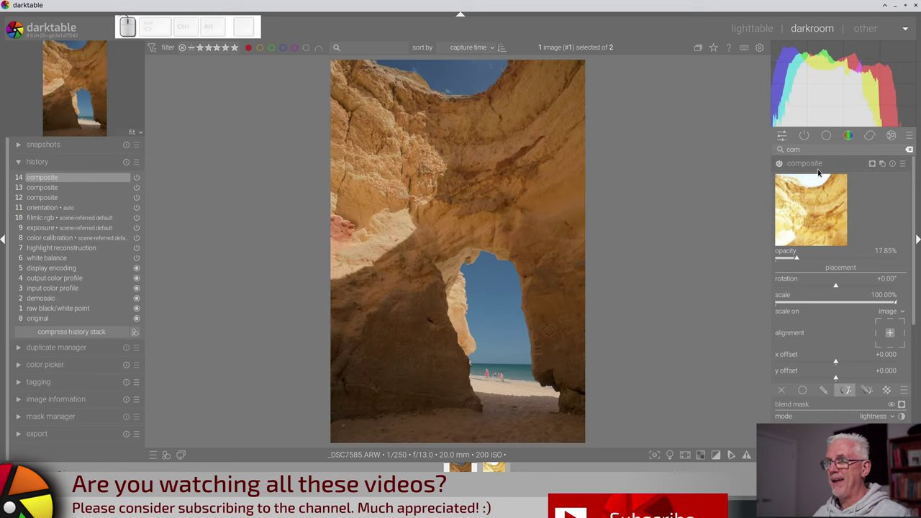
{"action": "left_click", "coordinate": [783, 170]}
{"action": "left_click", "coordinate": [783, 170]}
{"action": "left_click", "coordinate": [783, 170]}
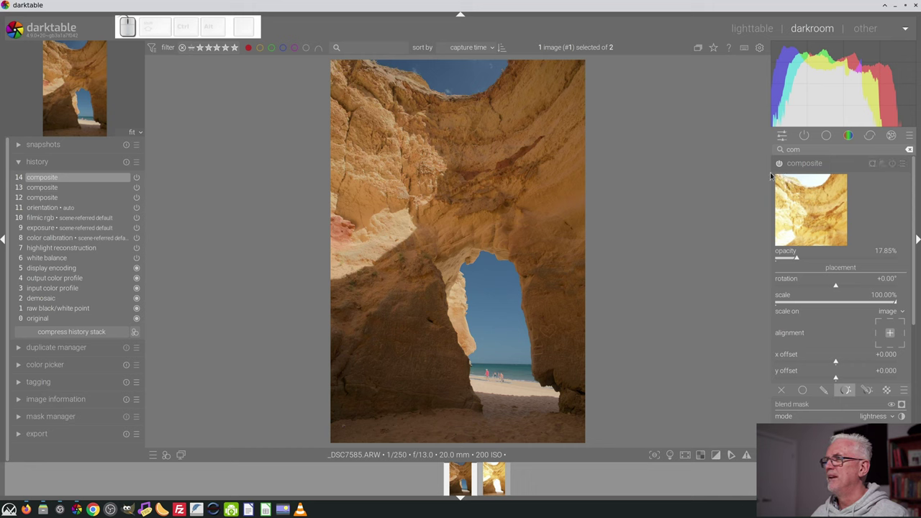
{"action": "left_click", "coordinate": [781, 168]}
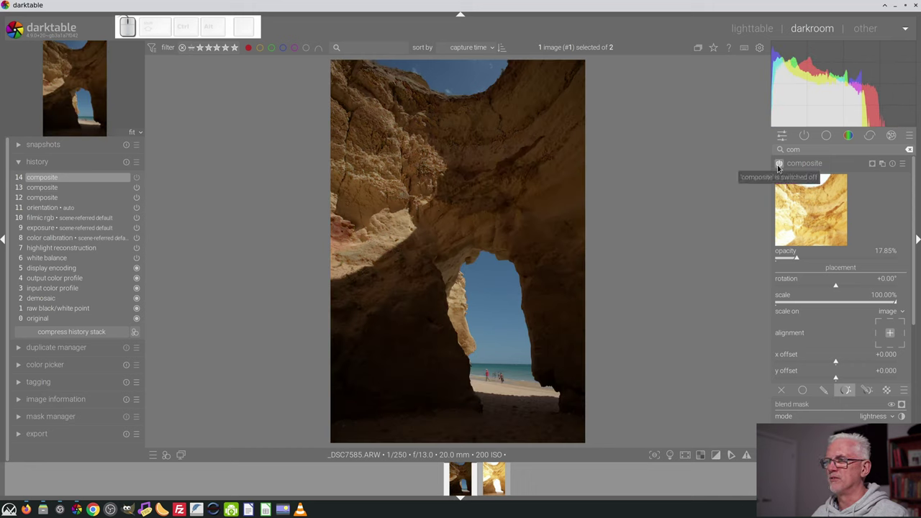
{"action": "left_click", "coordinate": [781, 169]}
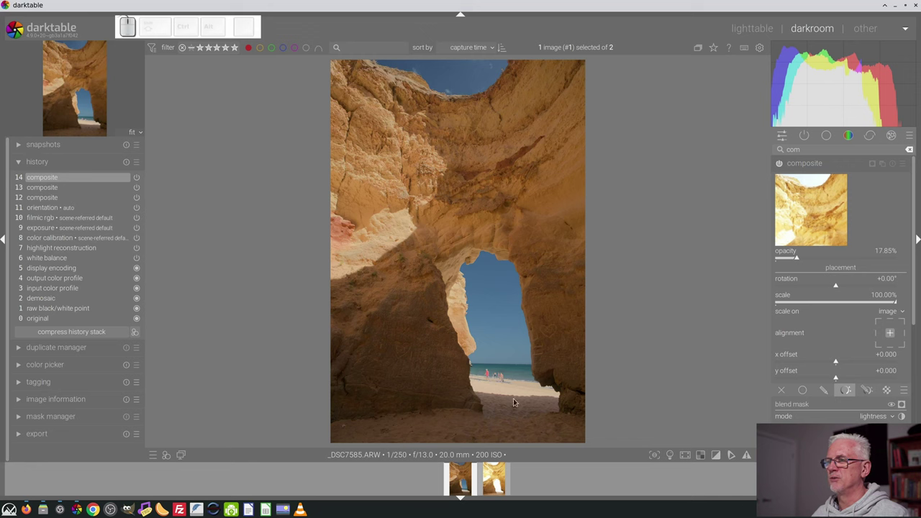